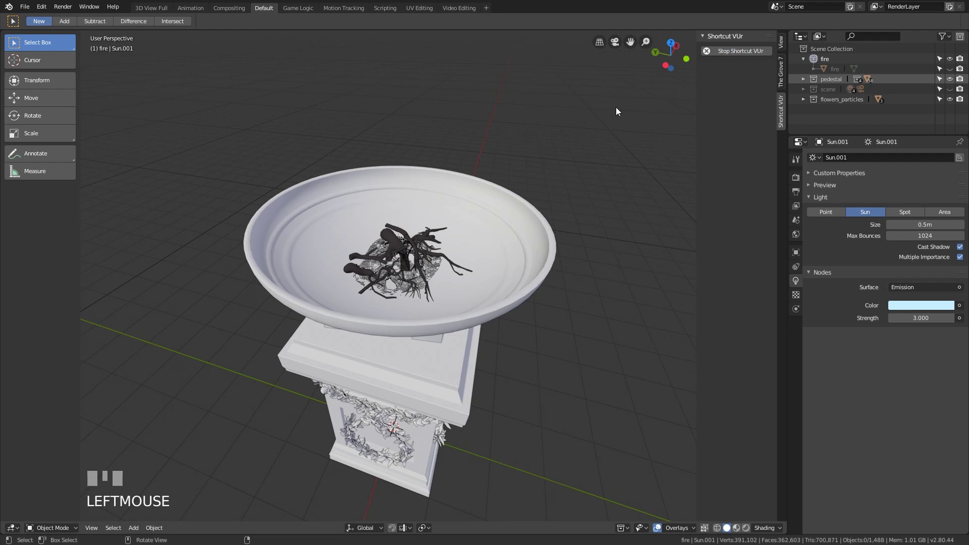
- Bring up the Add menu to create a flat mesh for the embers inside the bowl
key(n)
key(shift+a)
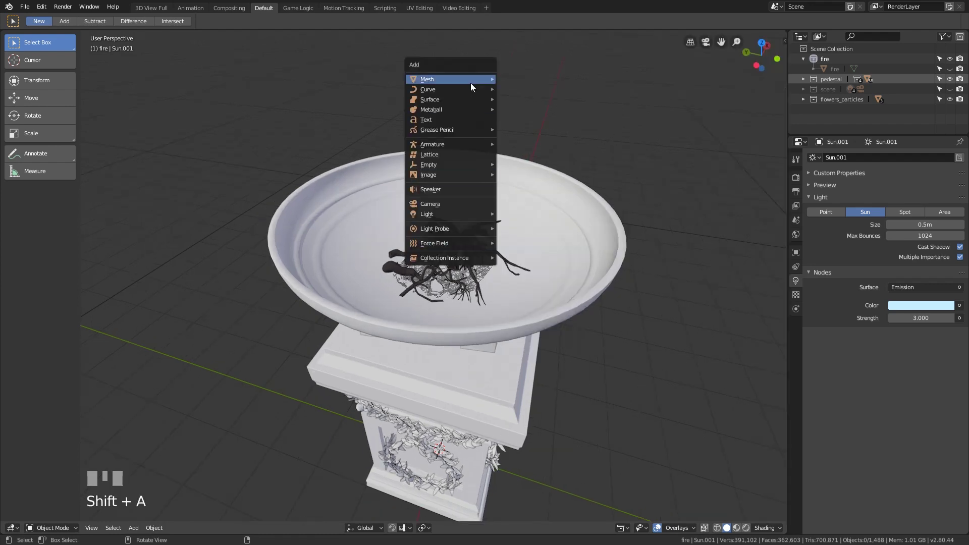
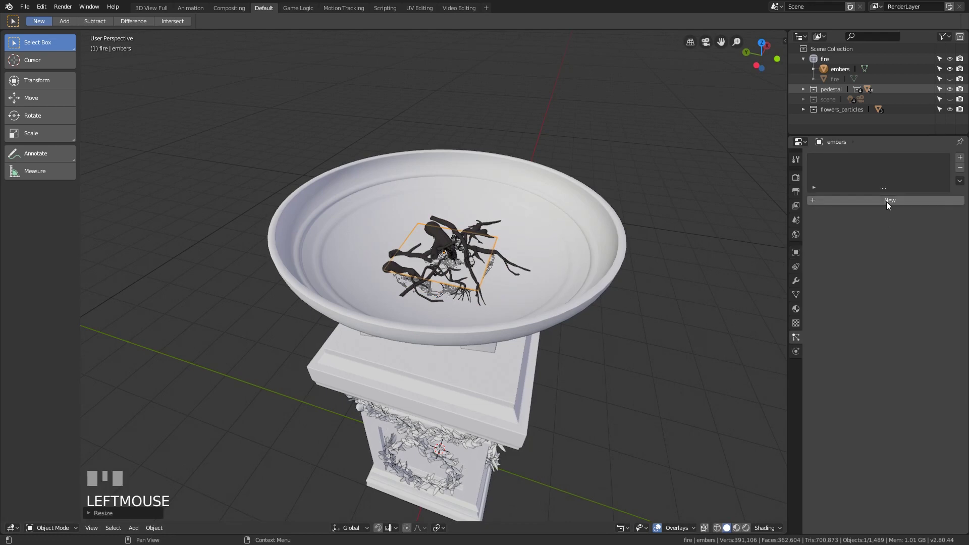
- Add particle system embers_particles with Lifetime Randomness 0.2, then scroll to the velocity settings
click(886, 206)
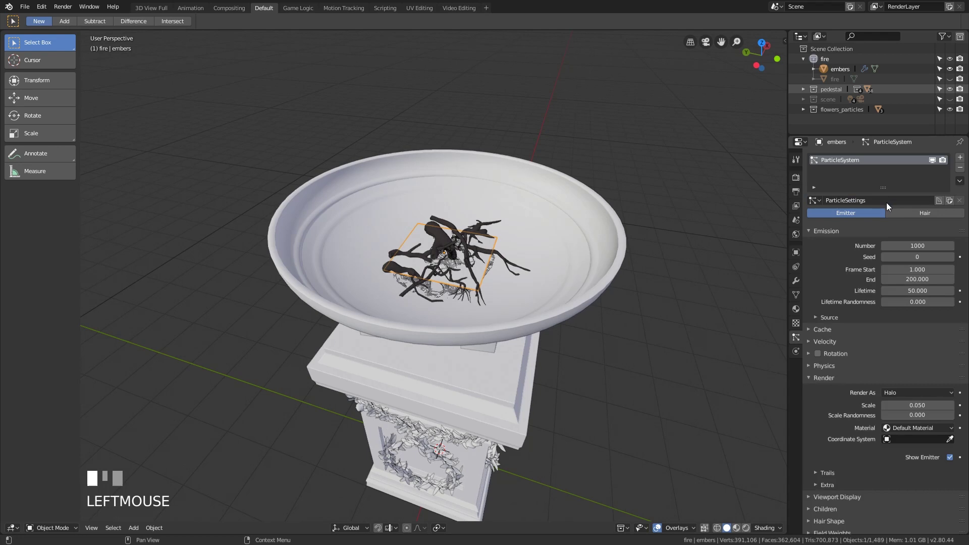
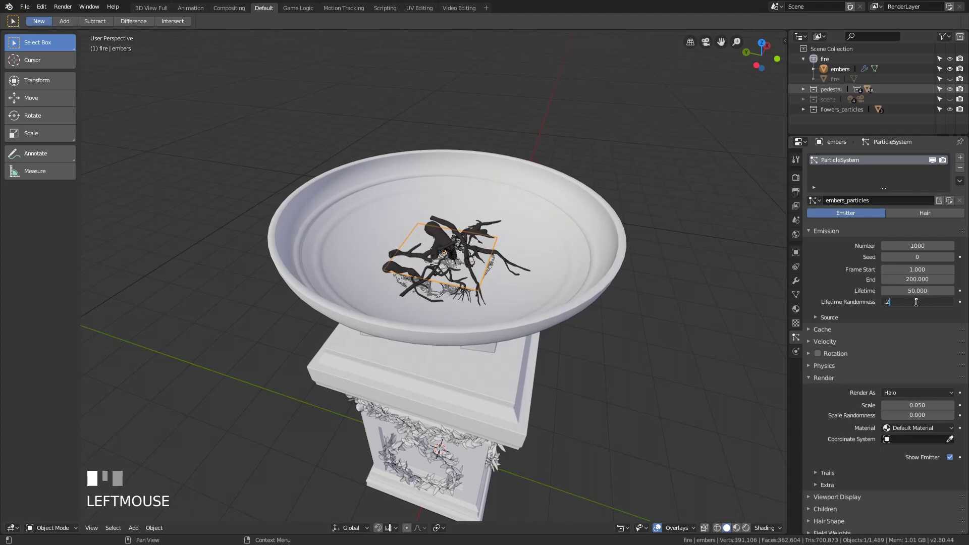
key(KP_Enter)
scroll(down, 3)
scroll(down, 3)
scroll(down, 3)
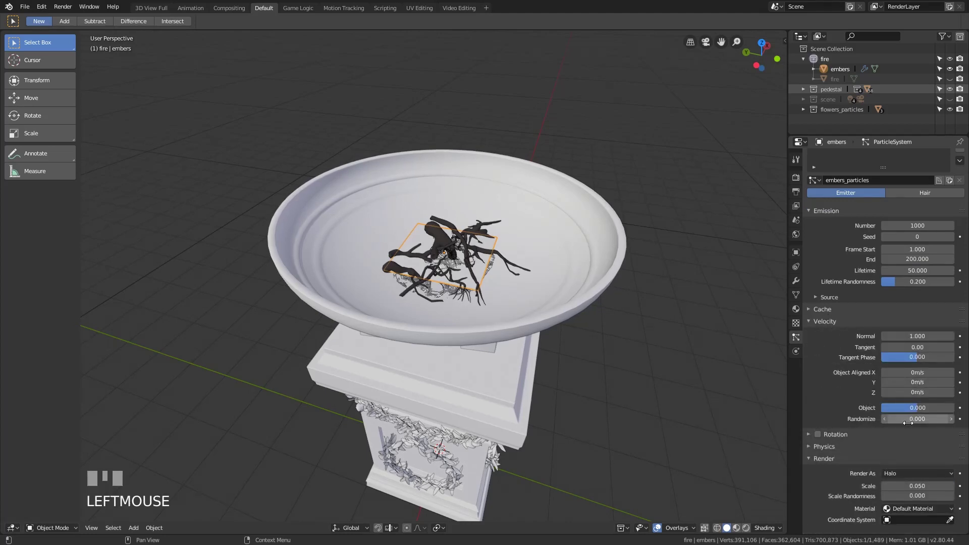
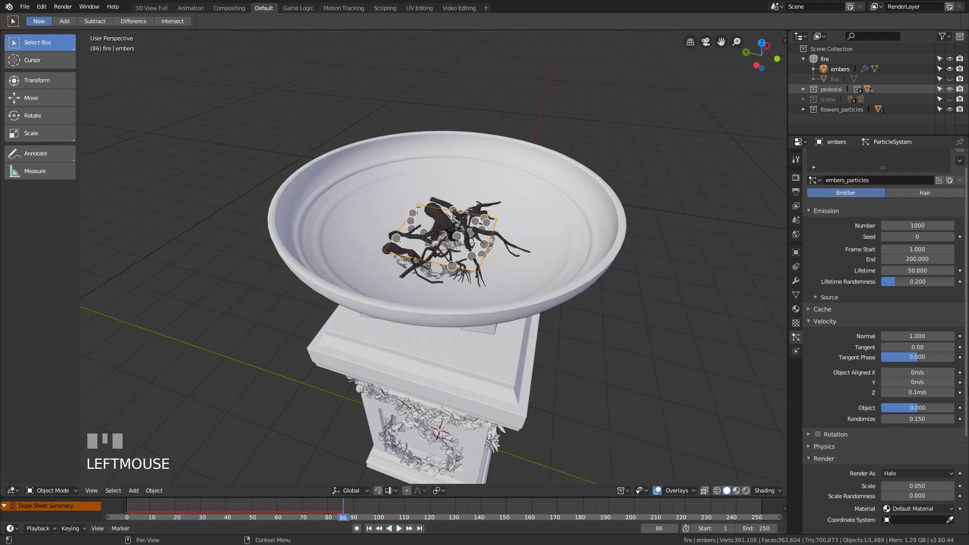
- Preview the particles and set Field Weights Gravity to 0 so embers float free
scroll(down, 3)
click(838, 484)
drag(929, 507, 565, 431)
key(KP_Enter)
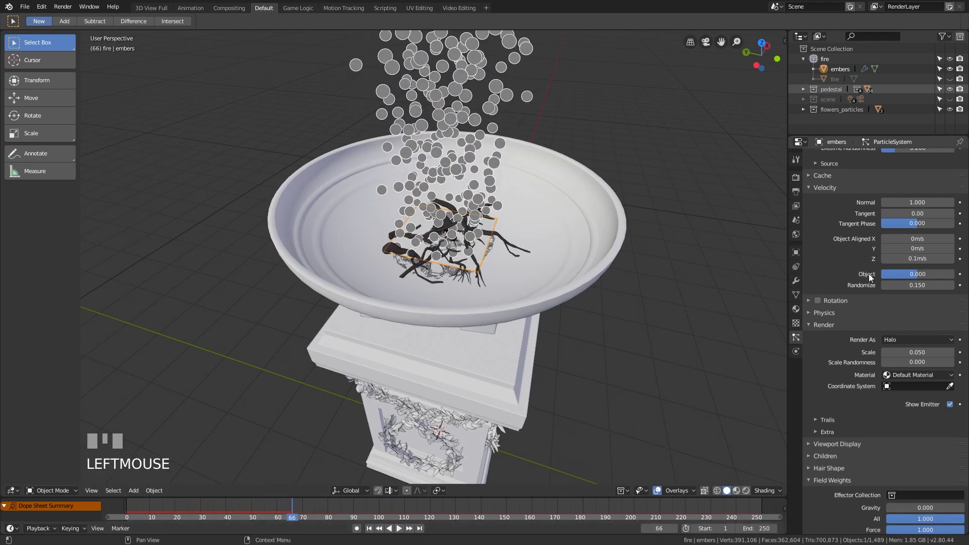
- Set Brownian force to 2 and watch the embers jitter upward above the bowl
scroll(up, 3)
key(KP_Enter)
drag(948, 356, 394, 532)
click(402, 532)
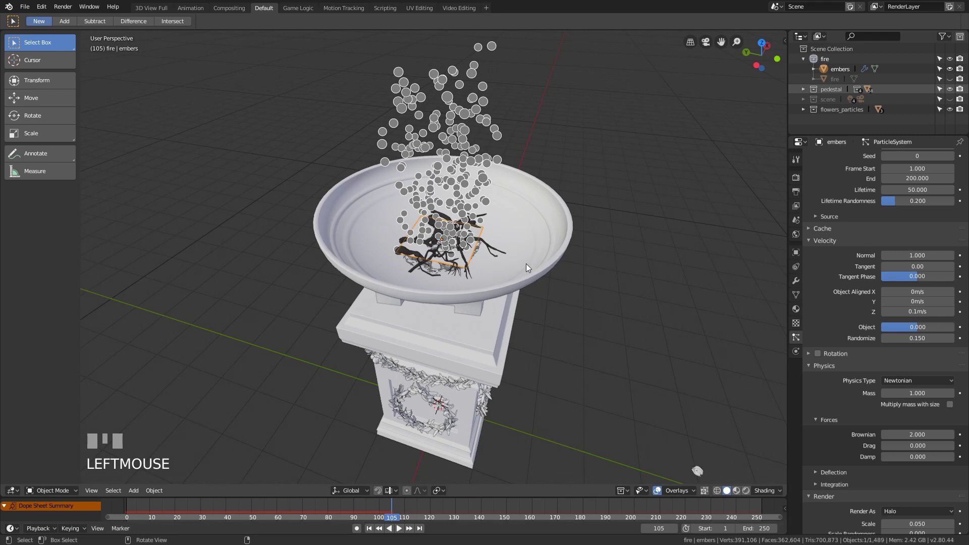
- Add a low-segment UV Sphere and move it aside from the pedestal
scroll(down, 3)
key(shift+a)
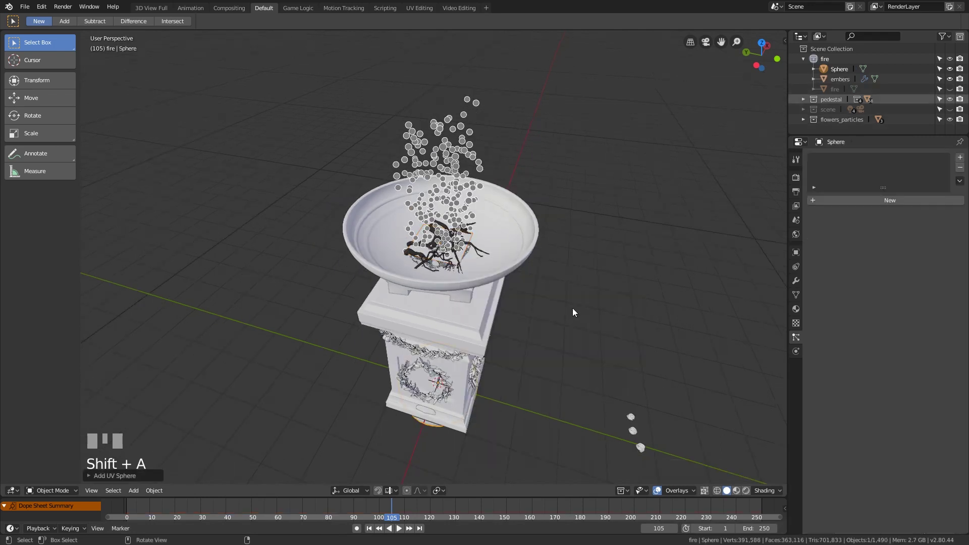
key(F6)
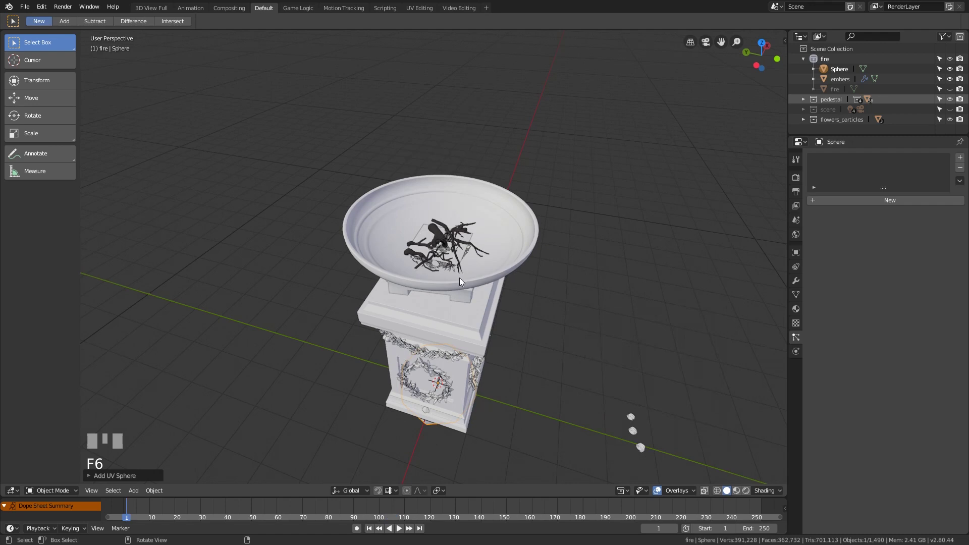
drag(475, 286, 751, 358)
key(g)
click(751, 358)
drag(707, 359, 564, 370)
key(ctrl+b)
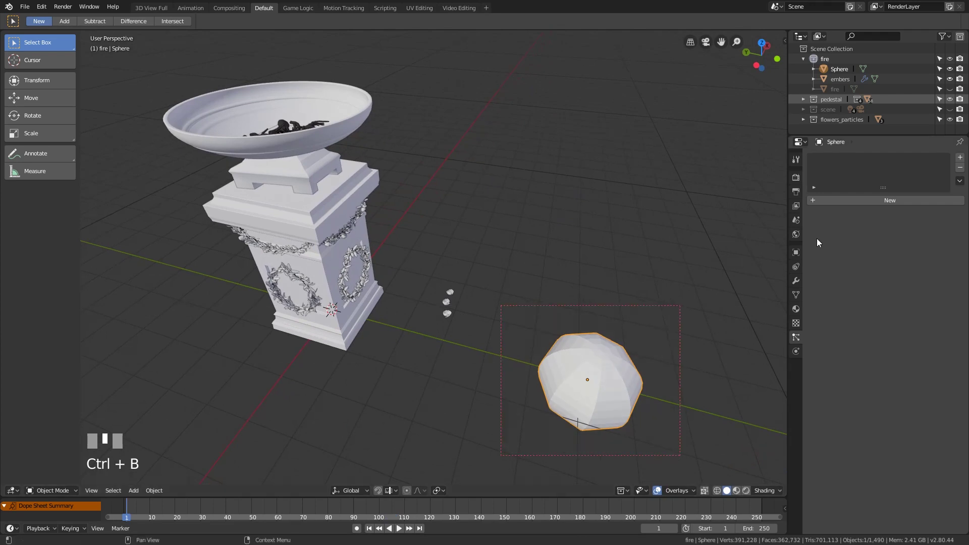
- Give the sphere a new Emission material with an orange glow colour
click(798, 297)
drag(801, 314, 897, 236)
drag(919, 251, 725, 495)
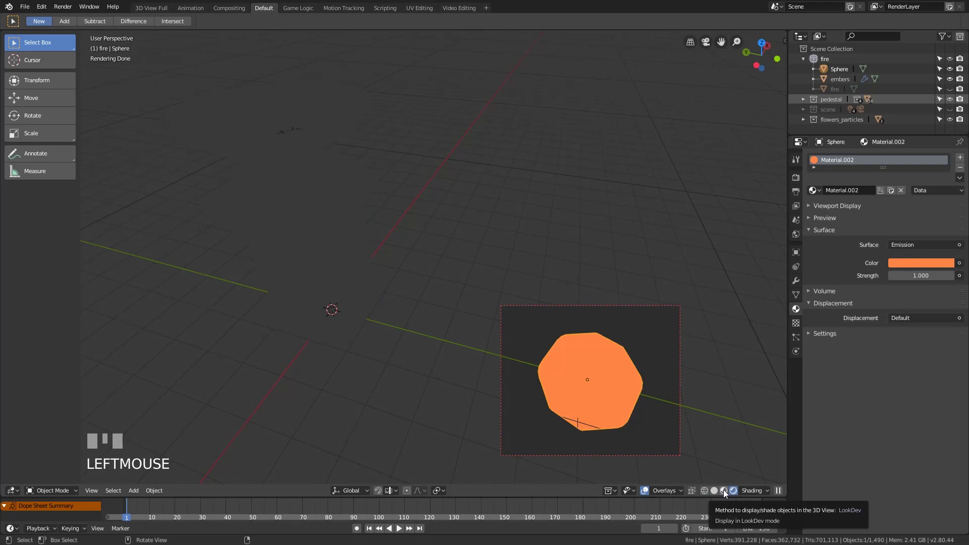
- Select embers and set its particles to Render As Object using the Sphere as instance
drag(433, 253, 474, 237)
scroll(up, 3)
click(474, 237)
click(795, 342)
scroll(down, 3)
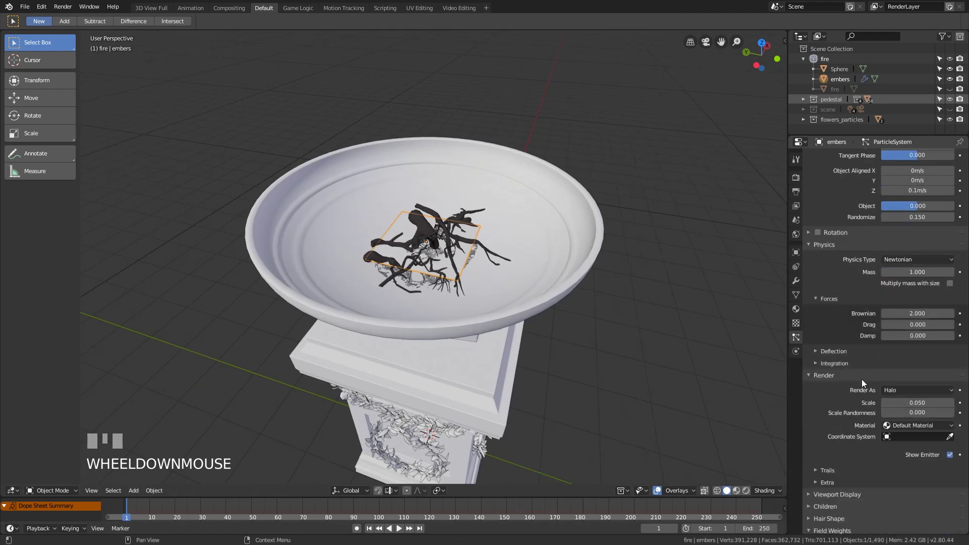
drag(896, 391, 503, 518)
- Set particle Scale to 0.002 with Scale Randomness 0.5
scroll(up, 3)
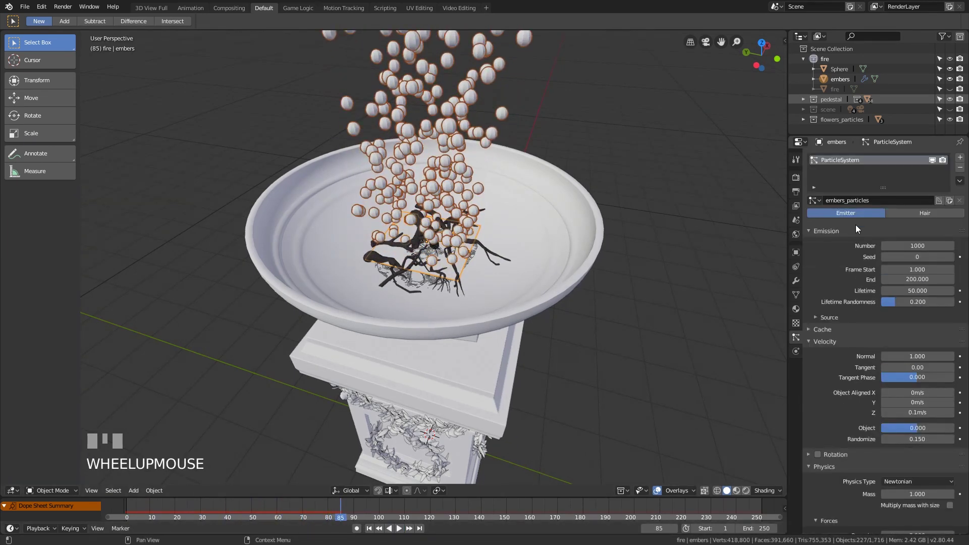
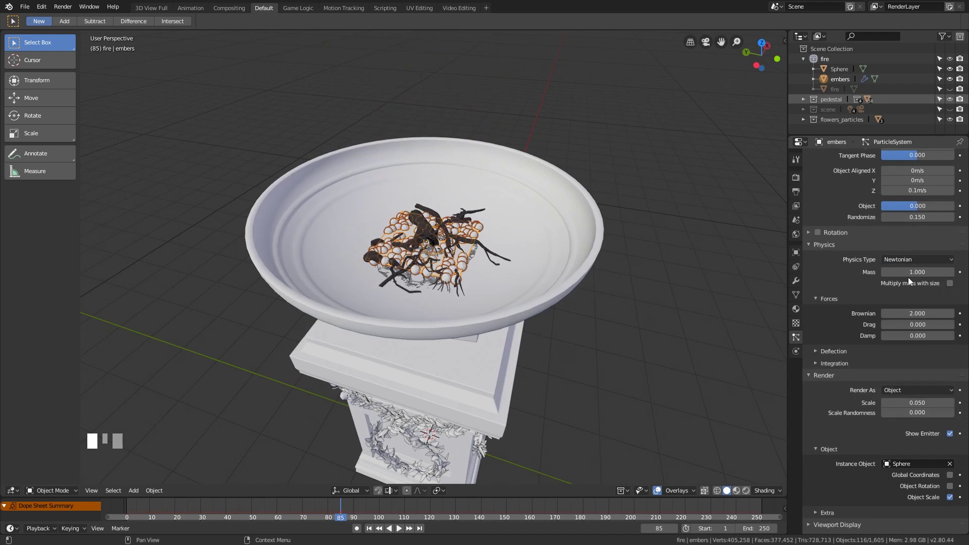
key(KP_0)
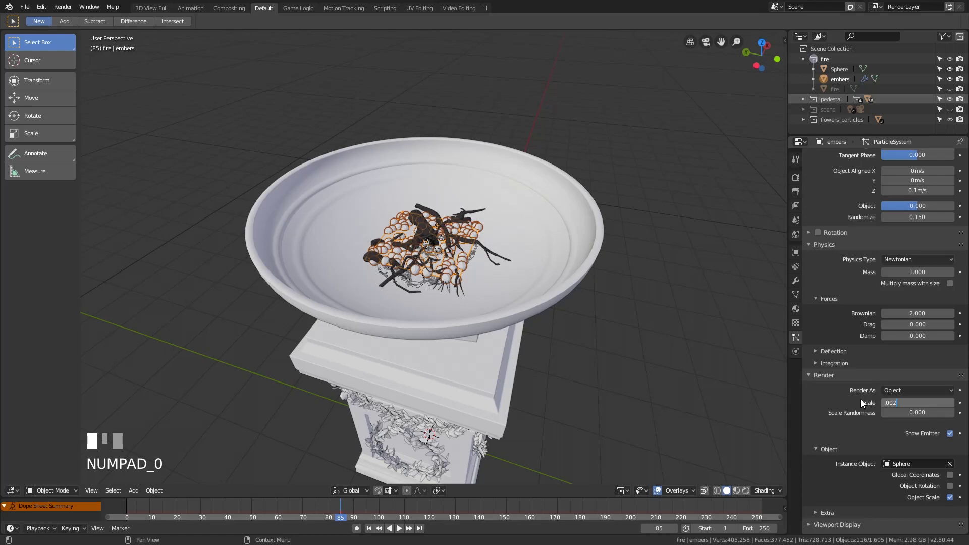
key(KP_Enter)
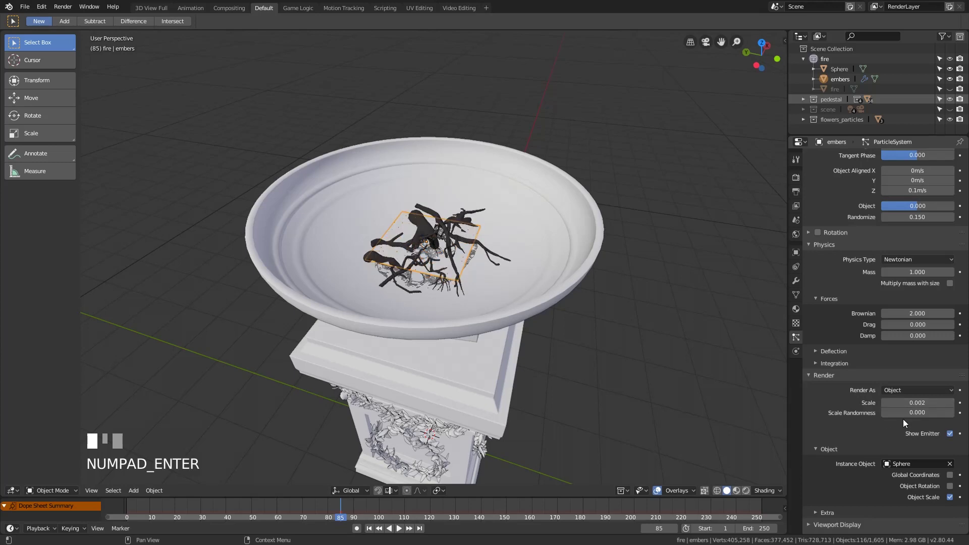
click(906, 420)
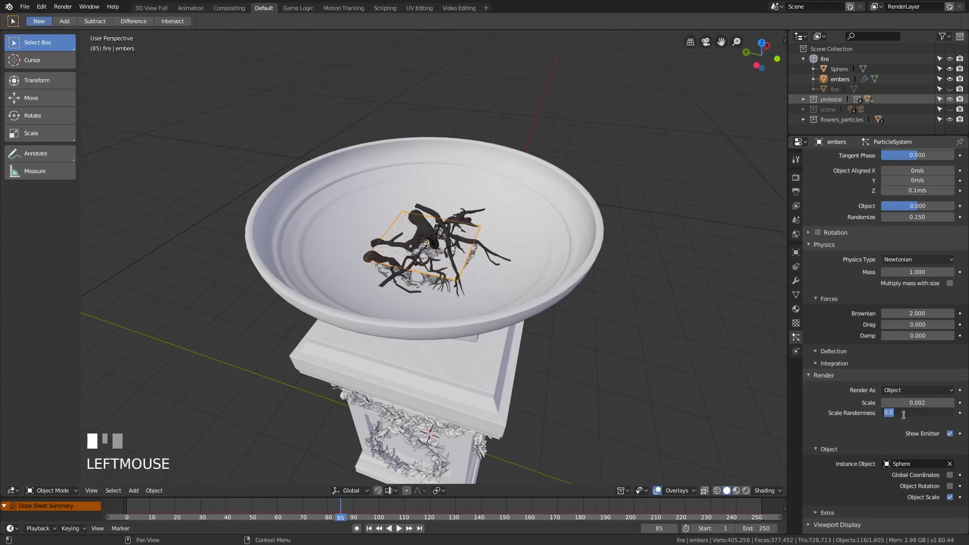
key(KP_Enter)
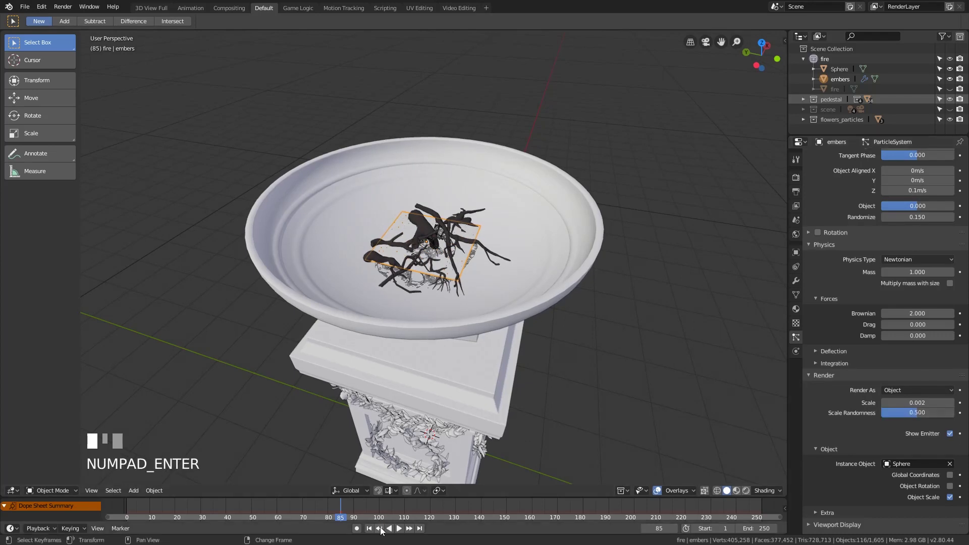
- Set Mass 0.5 and Scale 0.004, then preview the embers in Rendered shading
click(375, 532)
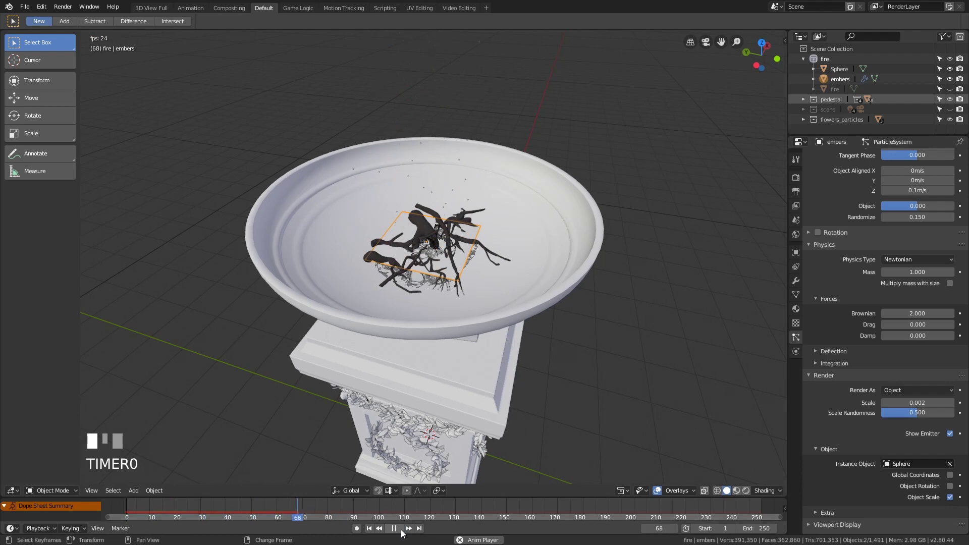
click(402, 535)
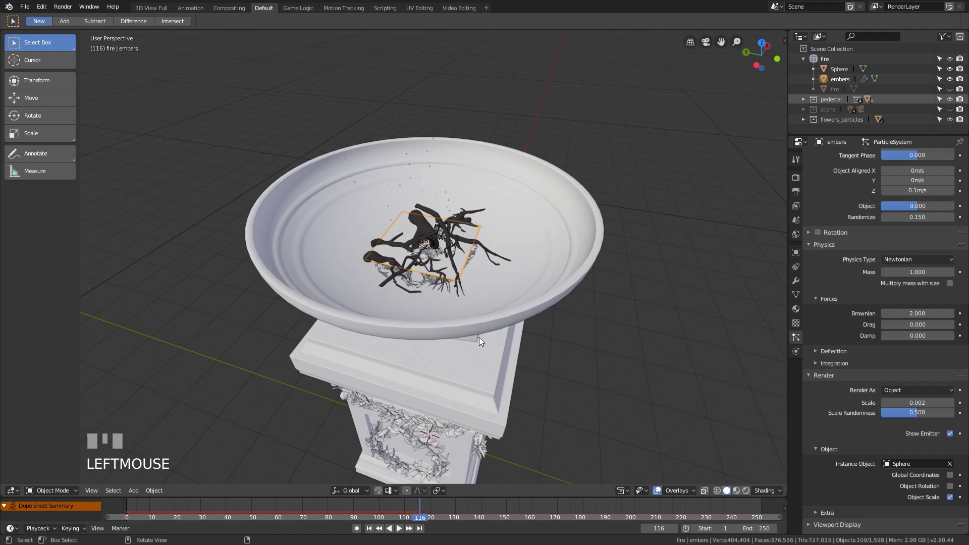
scroll(up, 3)
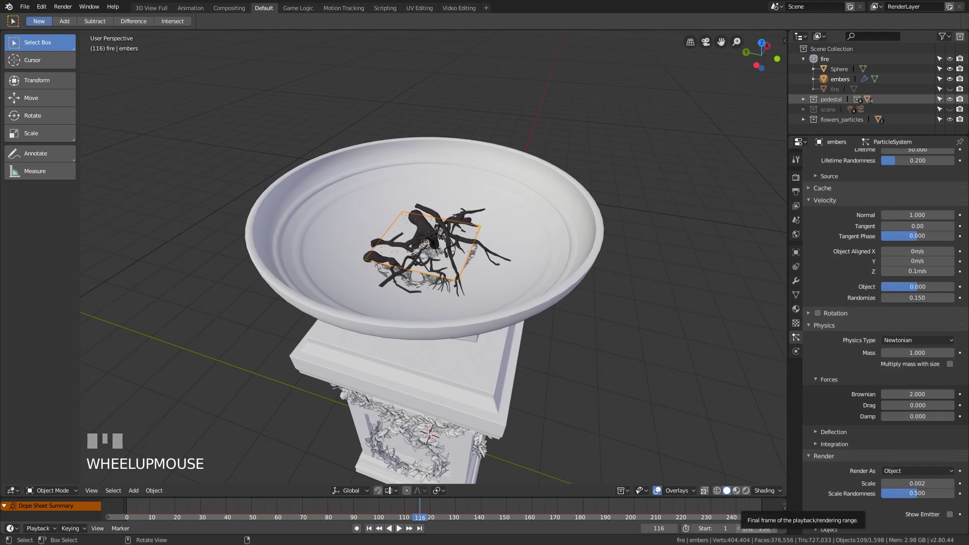
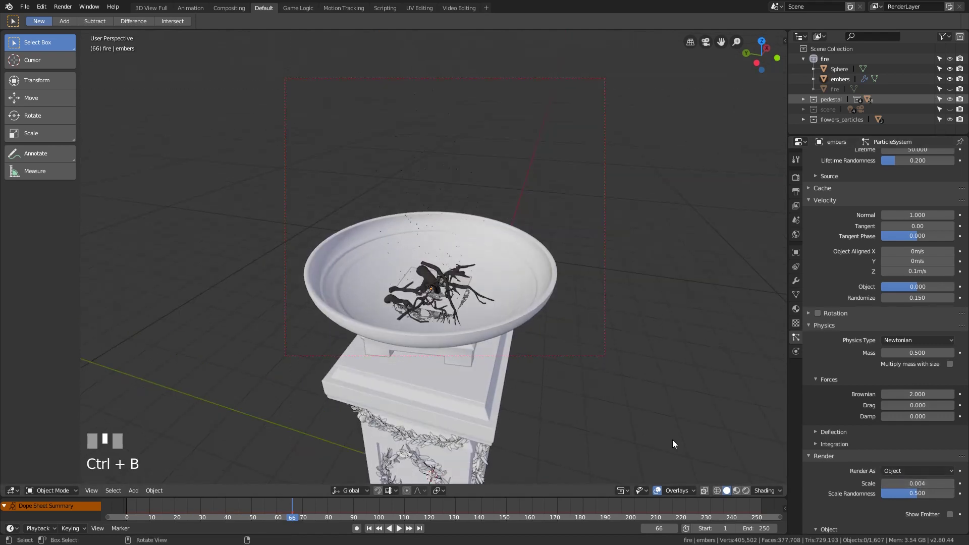
double_click(747, 492)
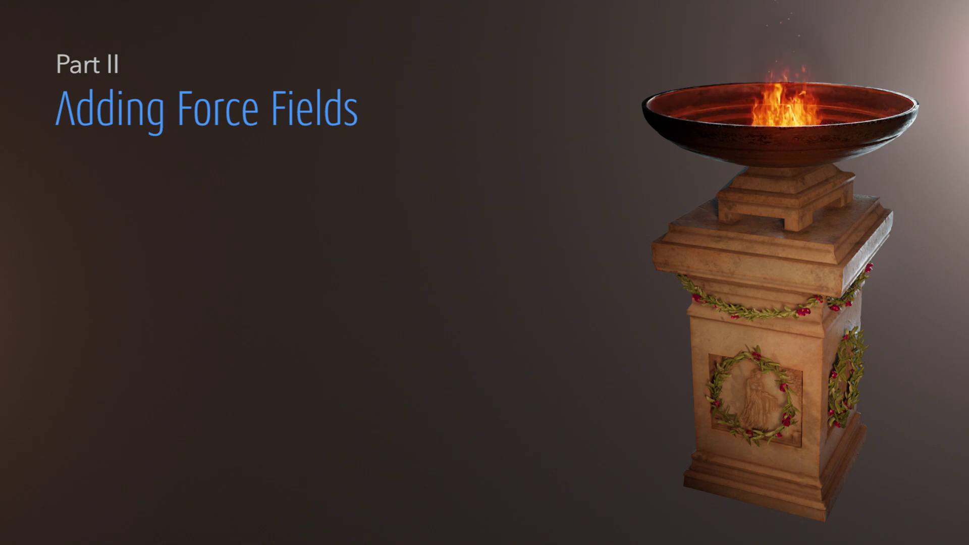
- Uncheck Show Emitter for render and viewport on embers so only particles show
scroll(down, 3)
click(843, 84)
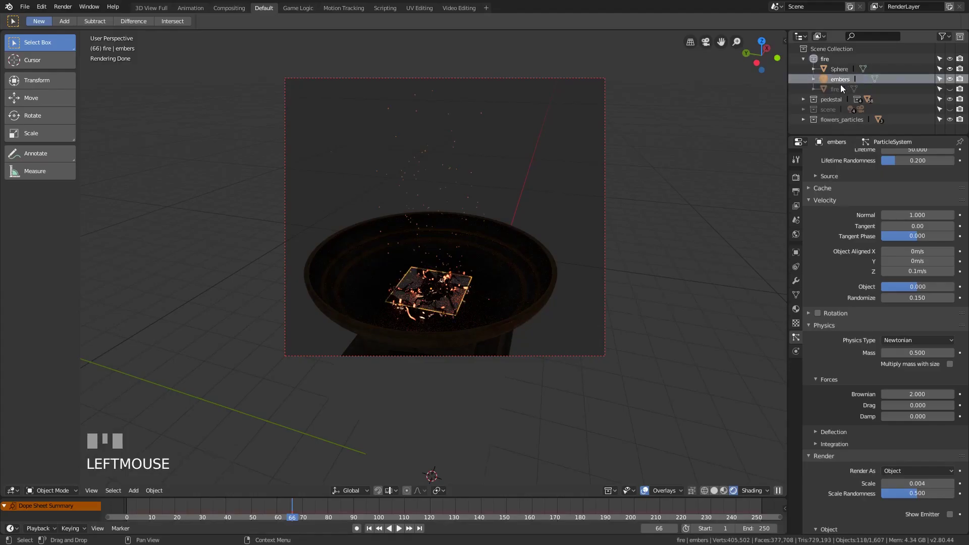
scroll(down, 3)
click(850, 487)
scroll(down, 3)
click(955, 500)
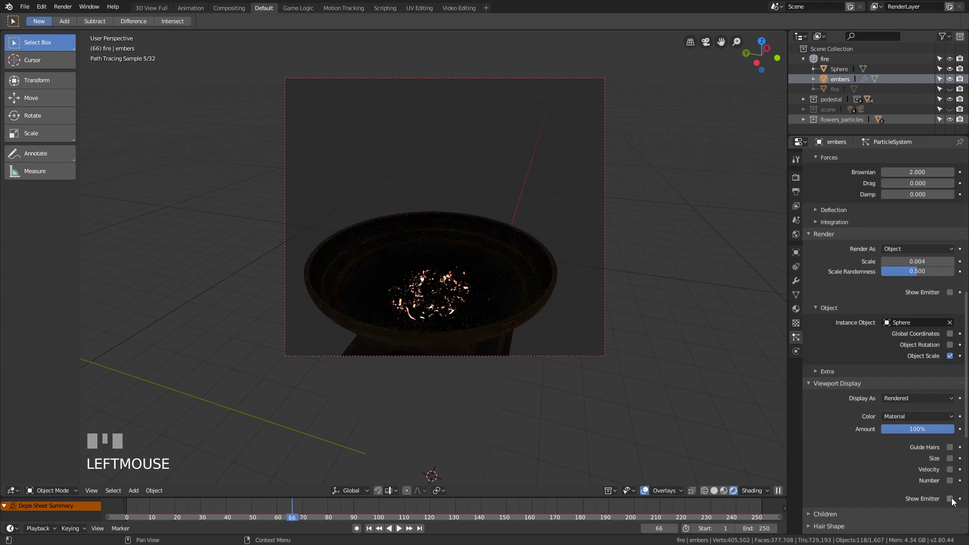
- Set Velocity Normal to 0 so embers drift gently, and hide the fire object
drag(369, 531, 952, 91)
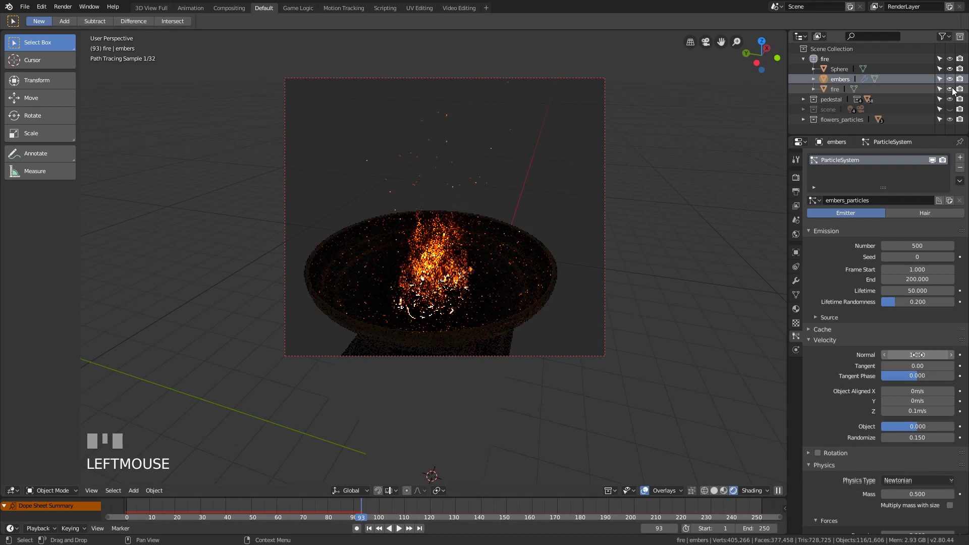
click(402, 534)
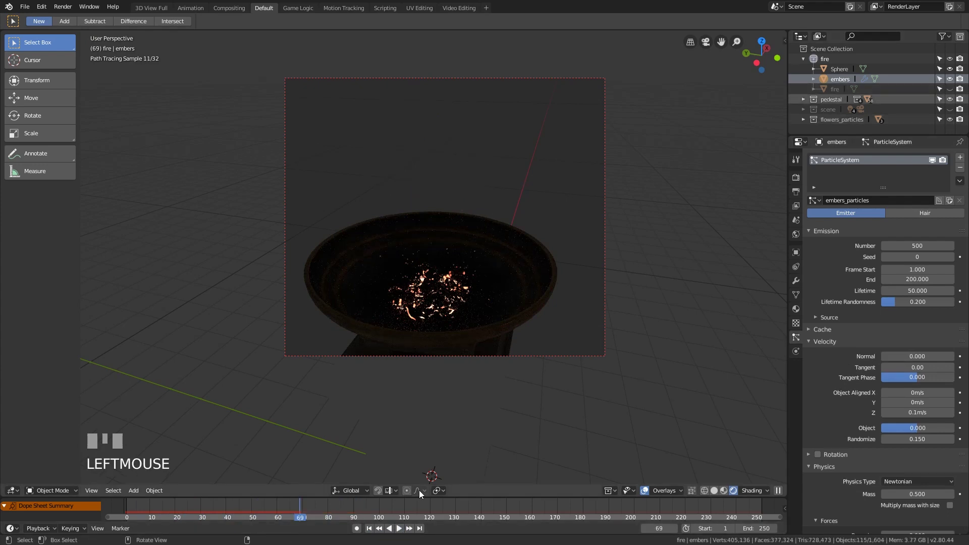
key(shift+a)
- Return to Solid shading, rewind and play the animation
click(715, 496)
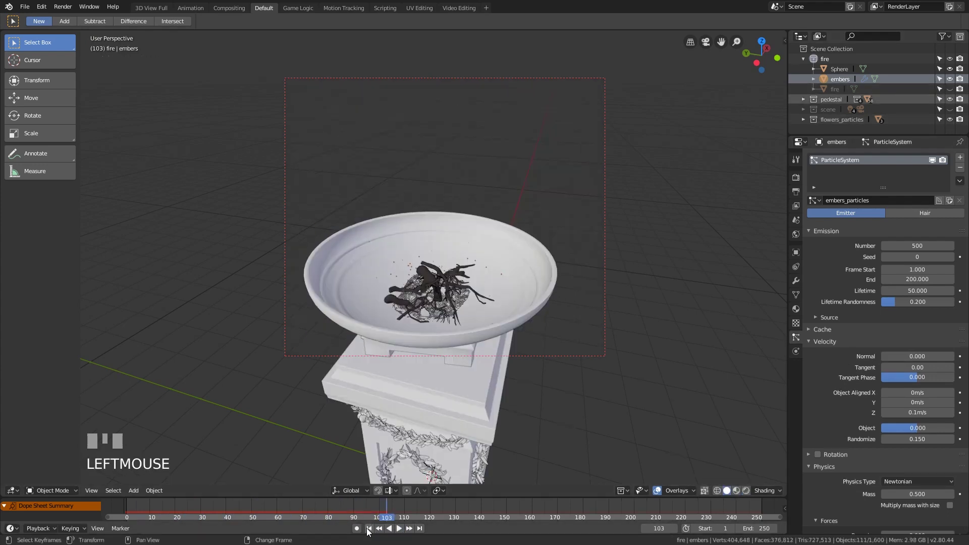
drag(373, 530, 402, 533)
click(403, 533)
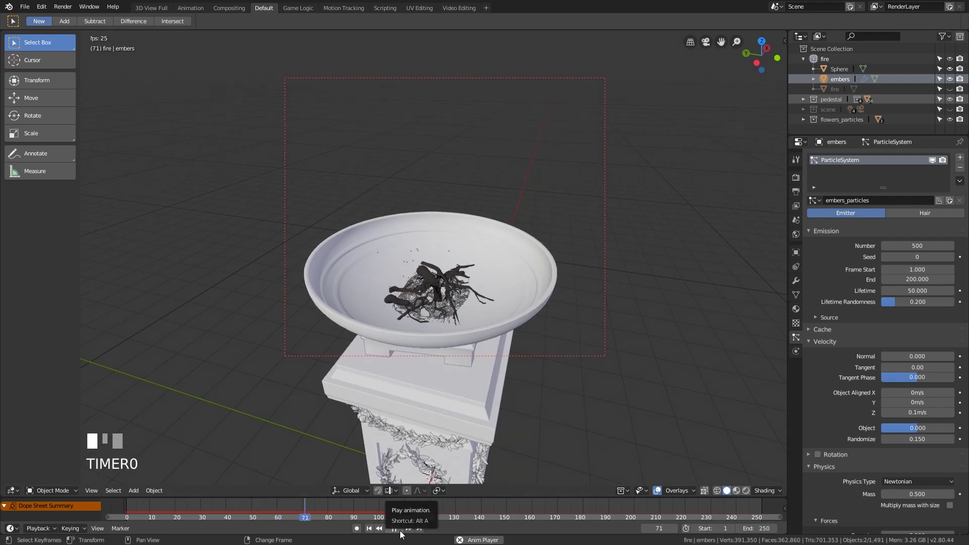
- Add a Wind force field in the bowl with Strength 0.7 and Noise 0.5
key(shift+a)
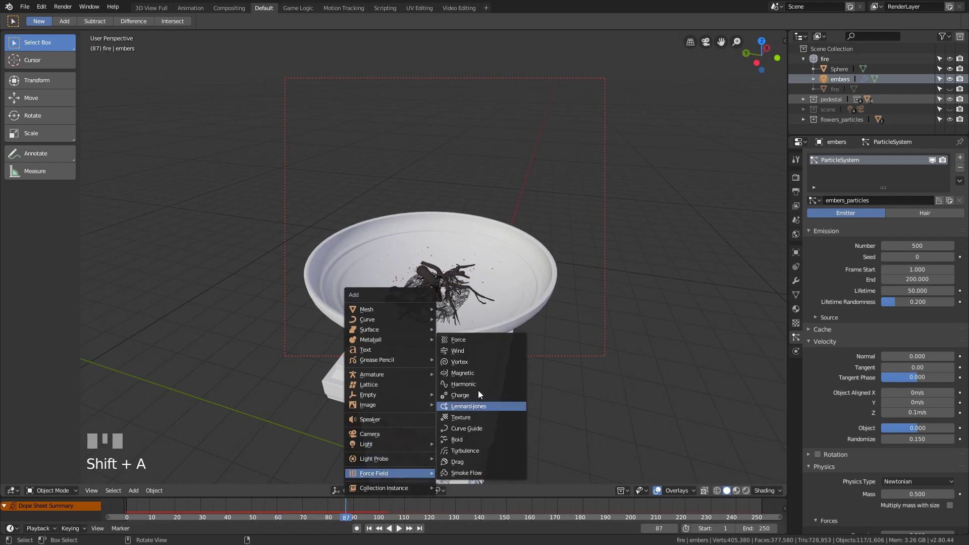
key(g)
key(Escape)
key(g)
click(496, 208)
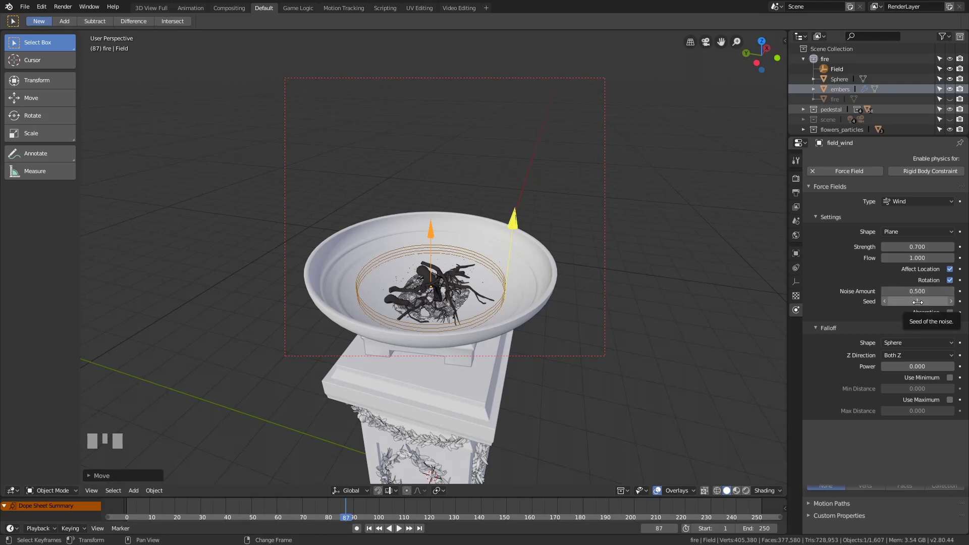
- Rewind and play to watch the wind push the embers, then select the Sphere
key(KP_Enter)
click(378, 530)
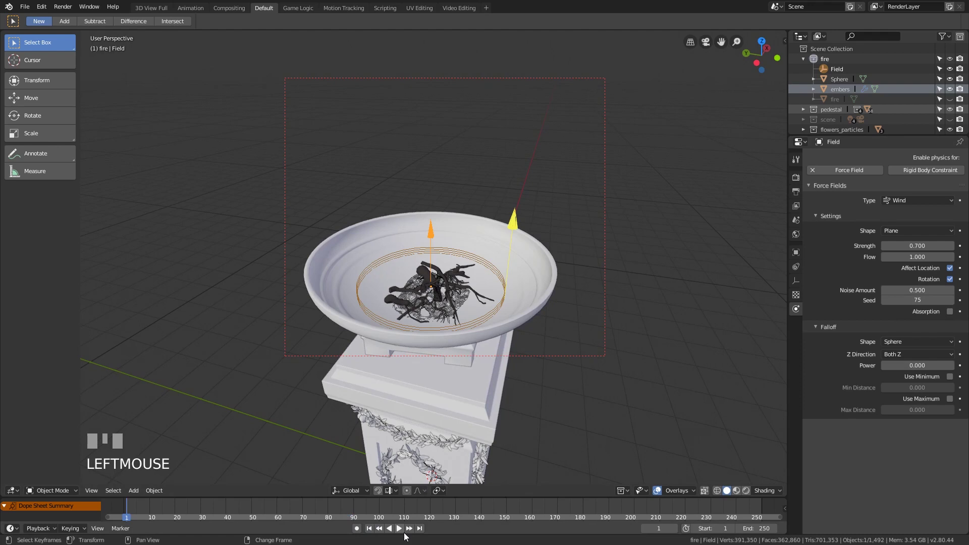
click(397, 534)
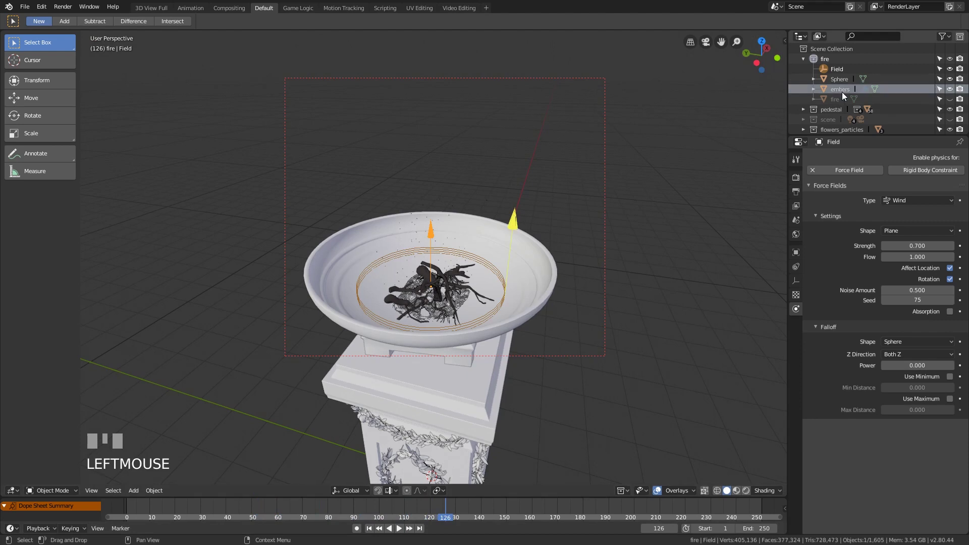
drag(844, 80, 857, 97)
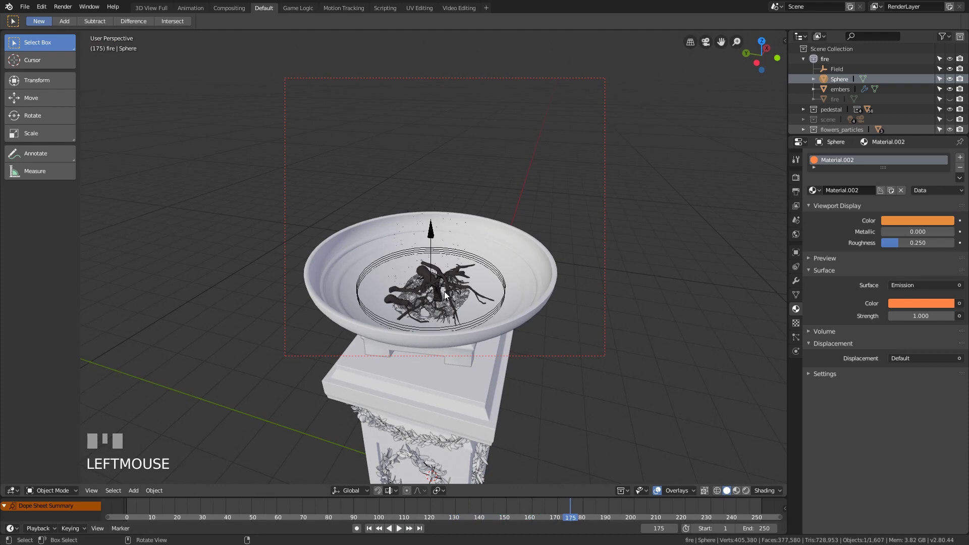
- Add a Turbulence force field, raise it along Z above the bowl, and play to preview swirling embers
key(shift+a)
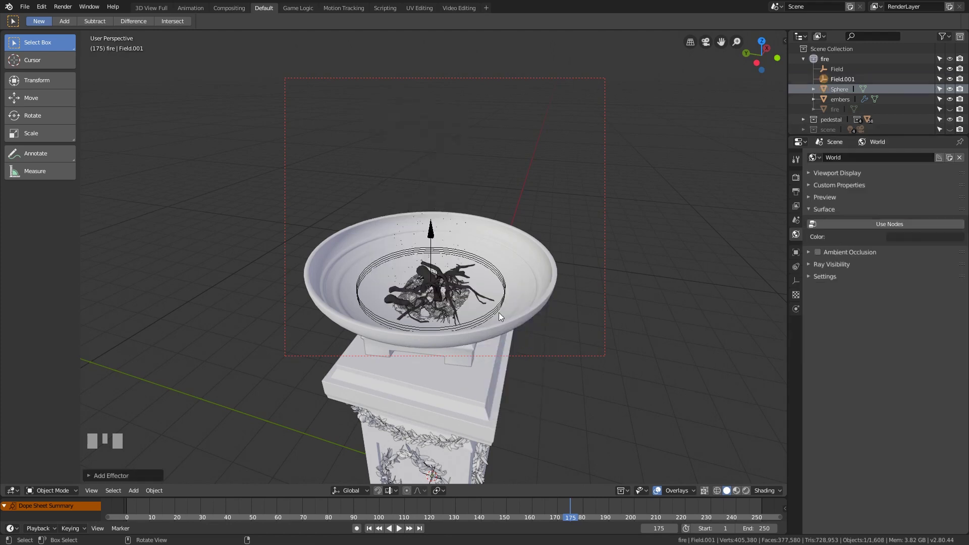
key(g)
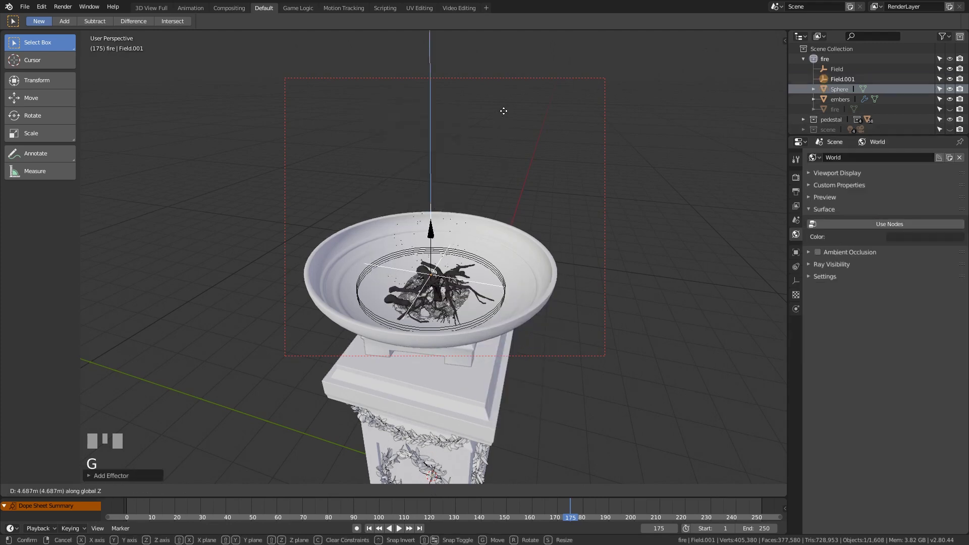
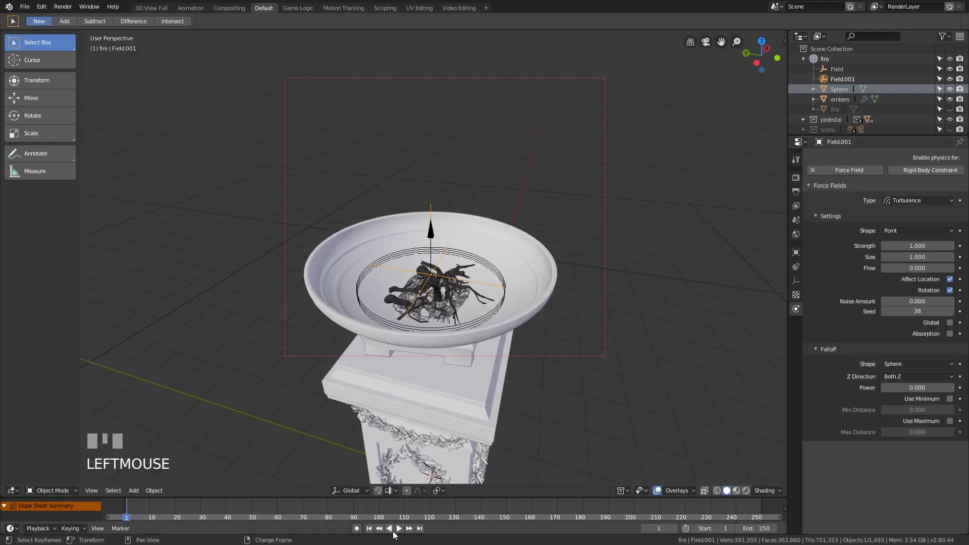
click(397, 534)
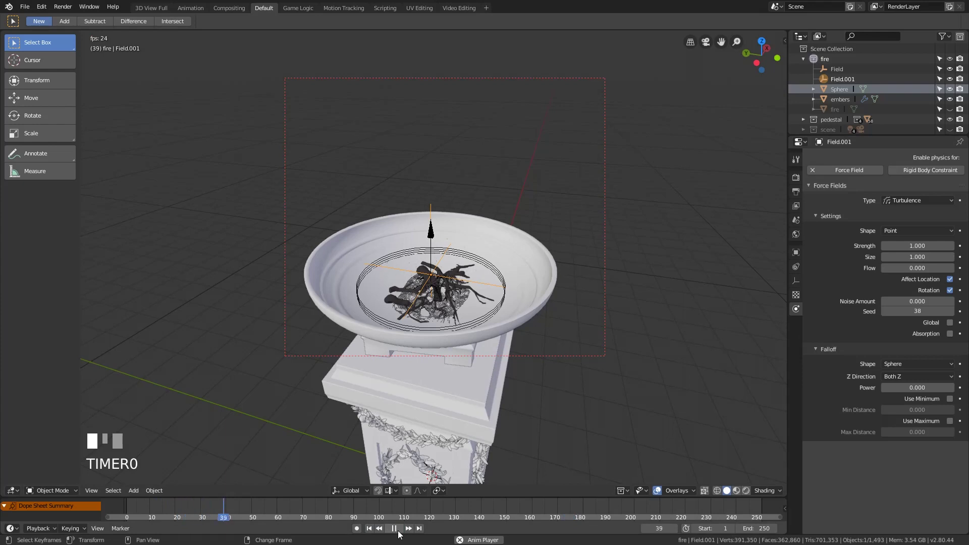
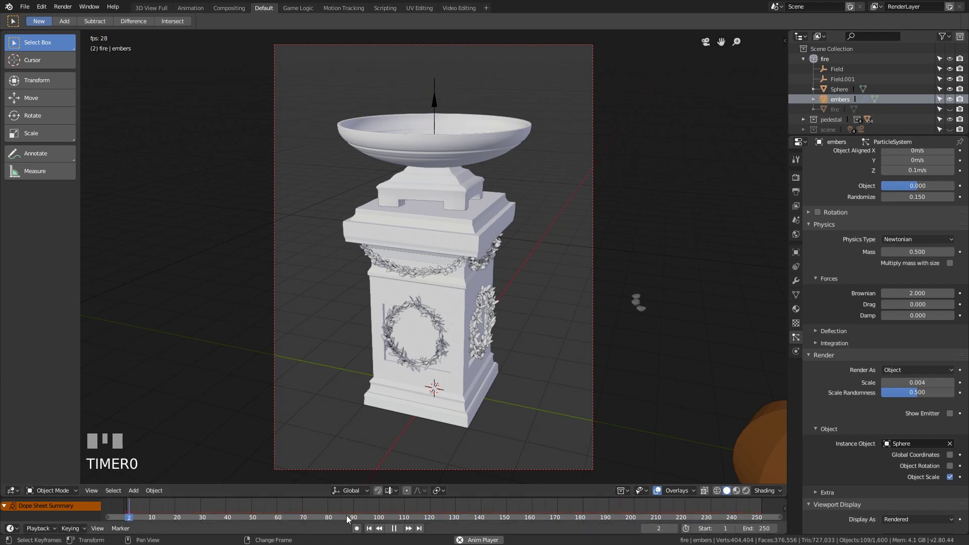
- Rename the ember sphere to 'ember' in the Outliner and hide it from the viewport
click(391, 534)
drag(819, 77, 845, 99)
click(845, 100)
click(837, 93)
key(Return)
drag(854, 97, 953, 92)
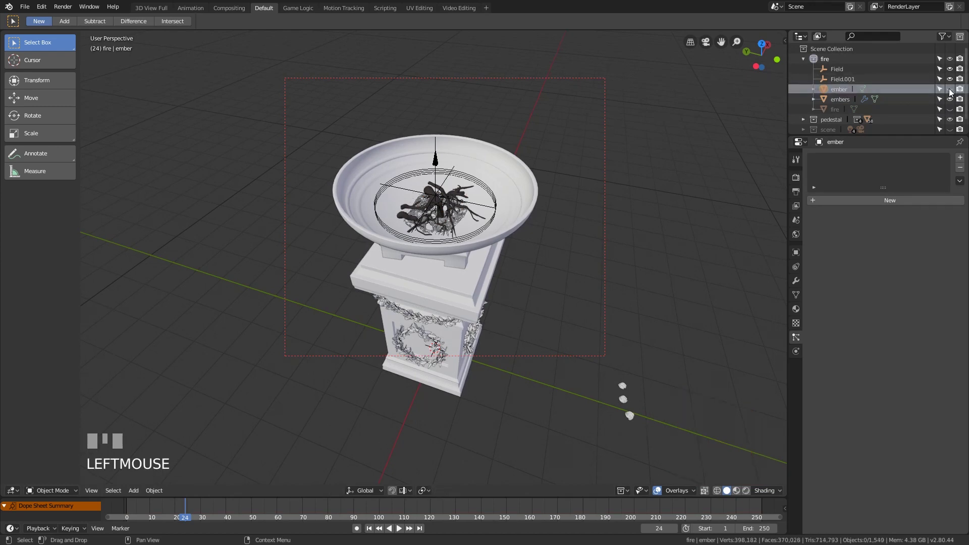
click(840, 110)
- Rename the Field.001 force field to 'turbulence'
click(840, 80)
drag(841, 84, 851, 114)
key(Return)
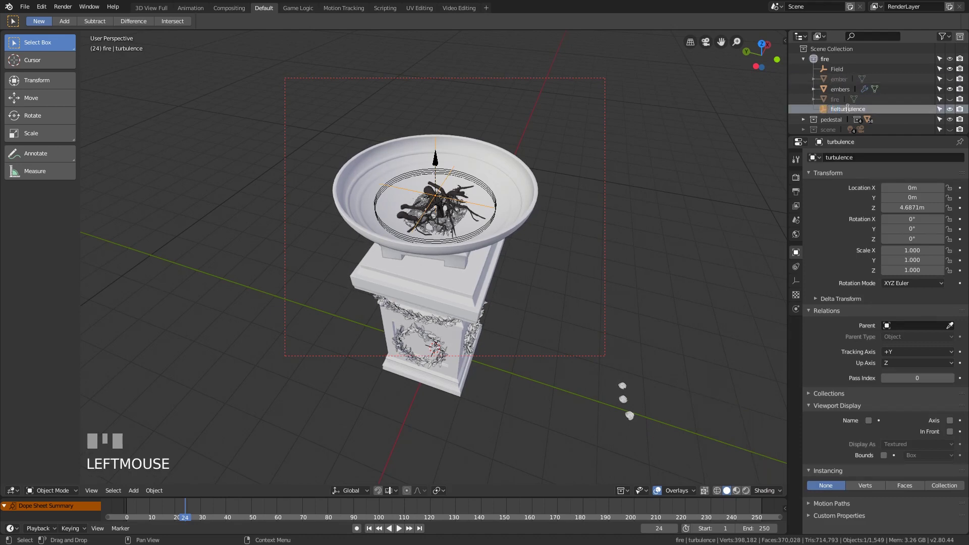
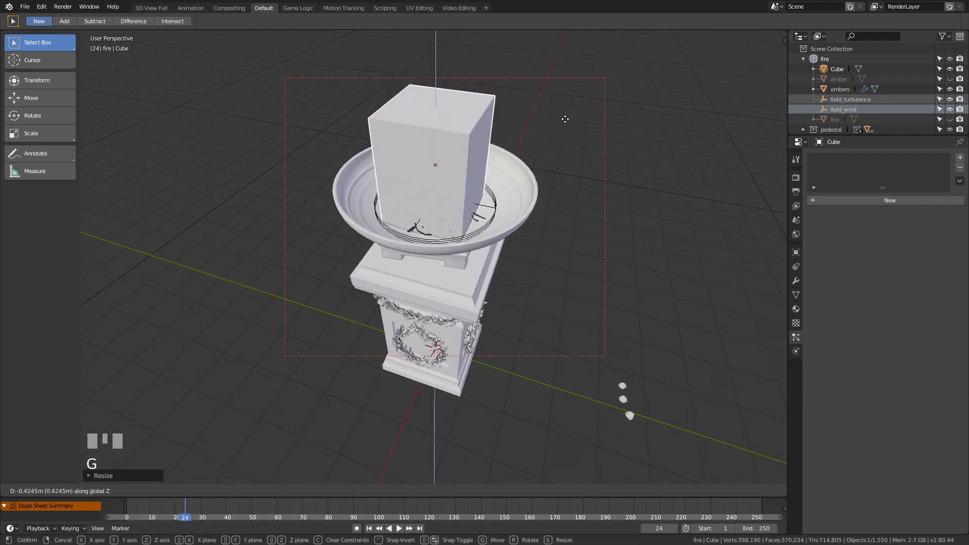
- Place the tall cube over the brazier bowl and check it through the scene camera
click(568, 120)
key(KP_0)
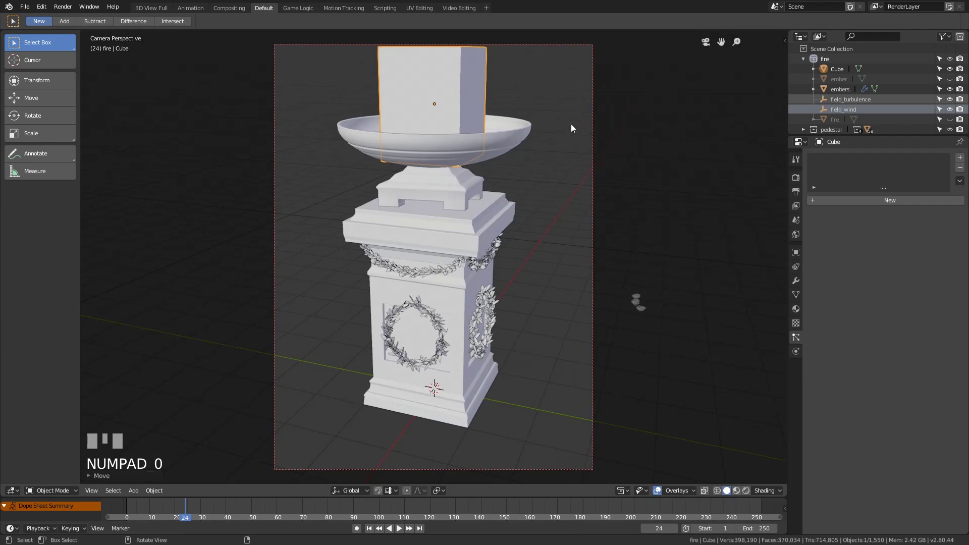
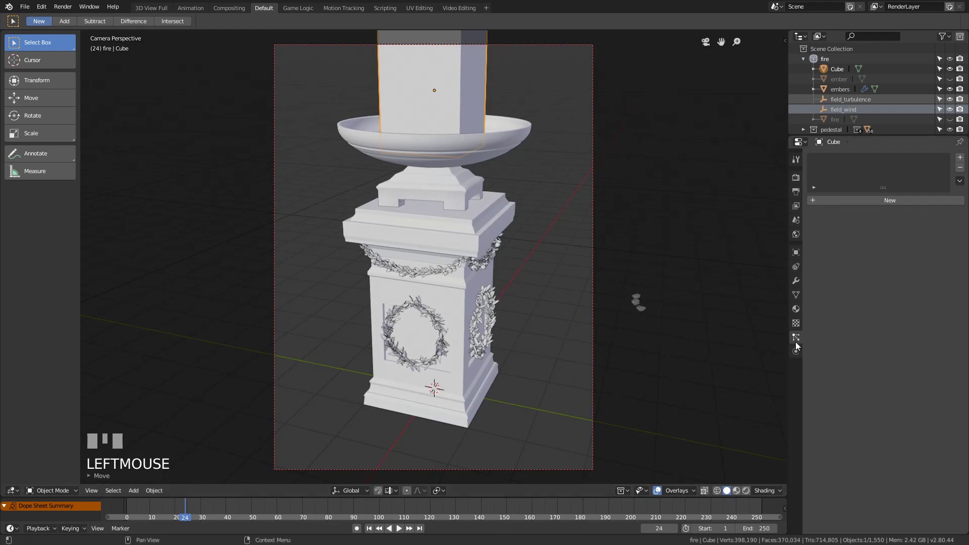
- Enable Smoke physics on the cube with its type set to Domain
click(795, 352)
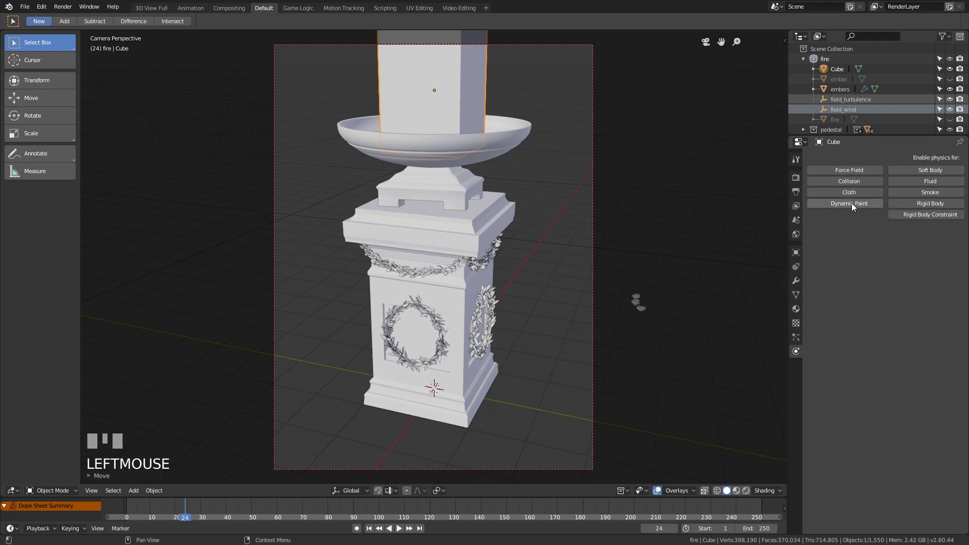
click(930, 197)
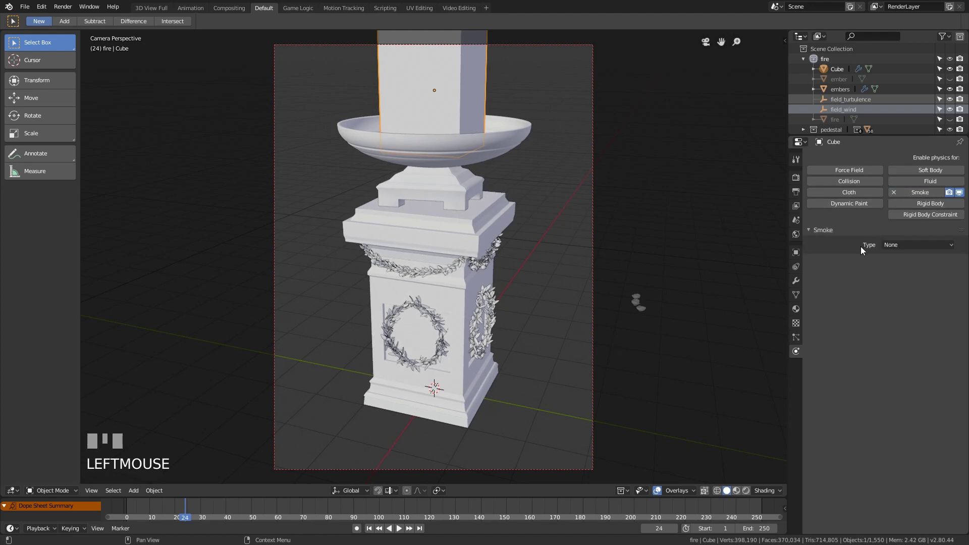
drag(899, 247, 800, 312)
- Split the viewport and turn the new area into a node editor
key(t)
key(n)
key(ctrl+s)
- Save the file and route a Principled Volume into the cube material's Volume output with no surface shader
key(s)
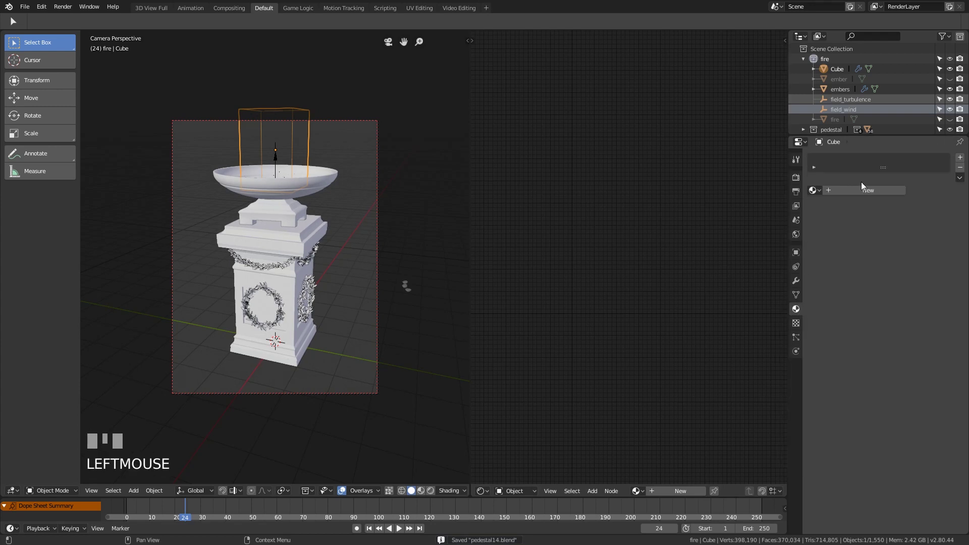
drag(846, 196, 239, 235)
scroll(up, 3)
scroll(up, 3)
scroll(down, 3)
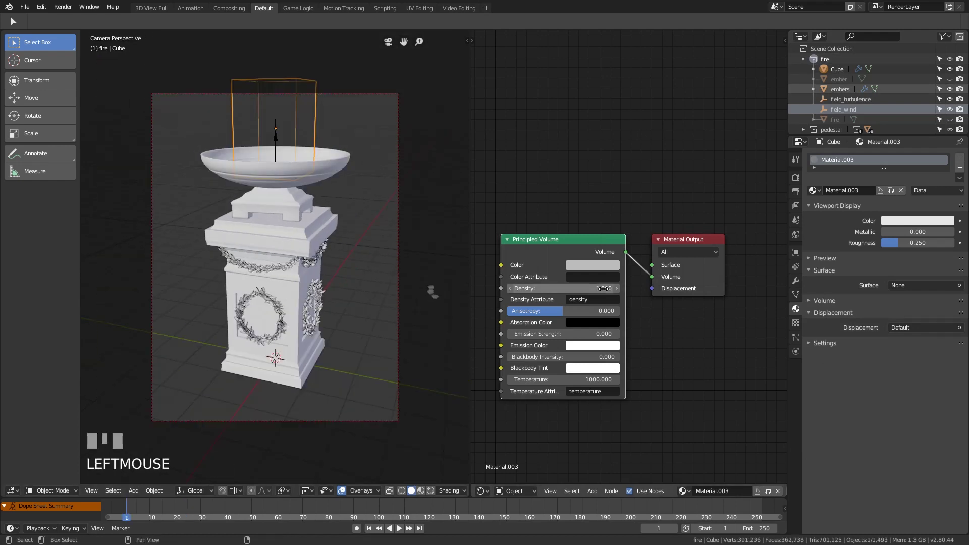
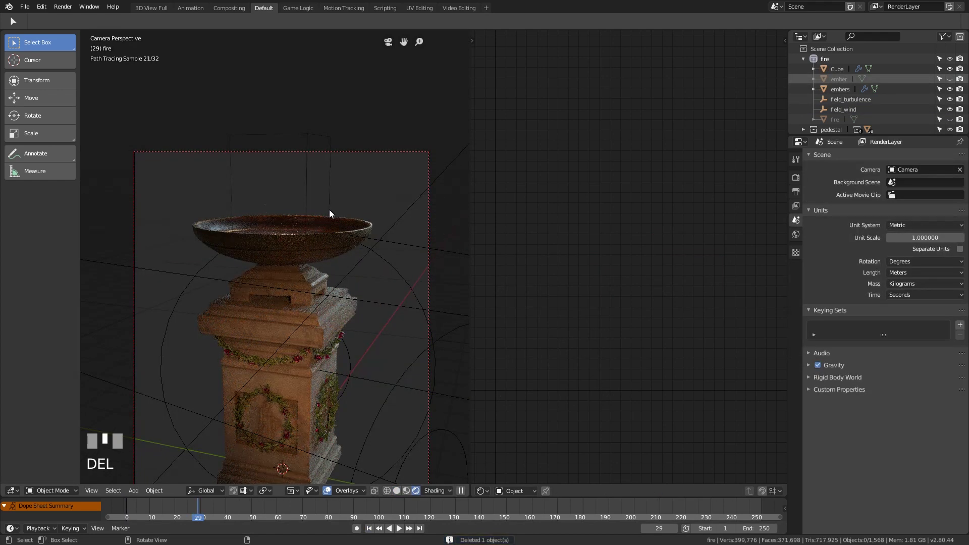
- Add a torus in the bowl and give it Smoke physics as a Flow emitter of smoke
key(shift+a)
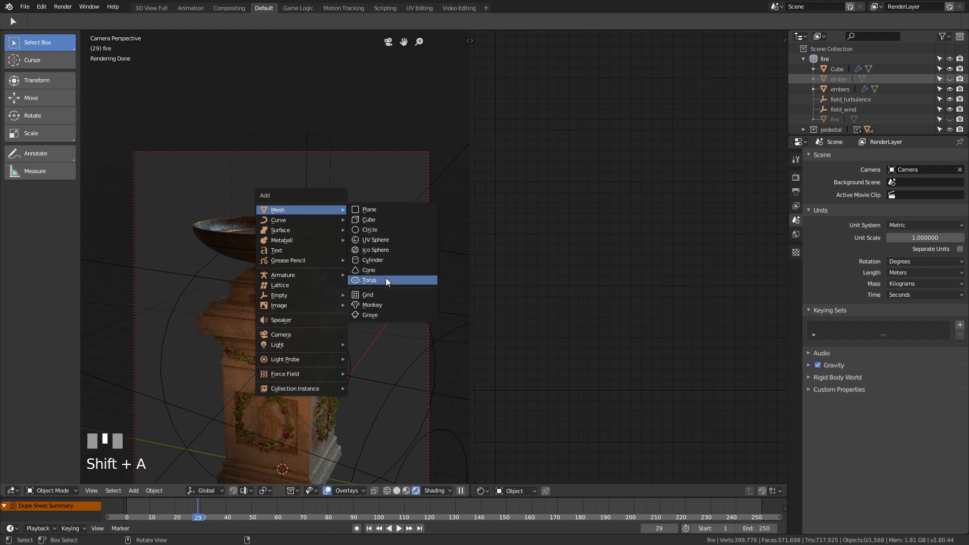
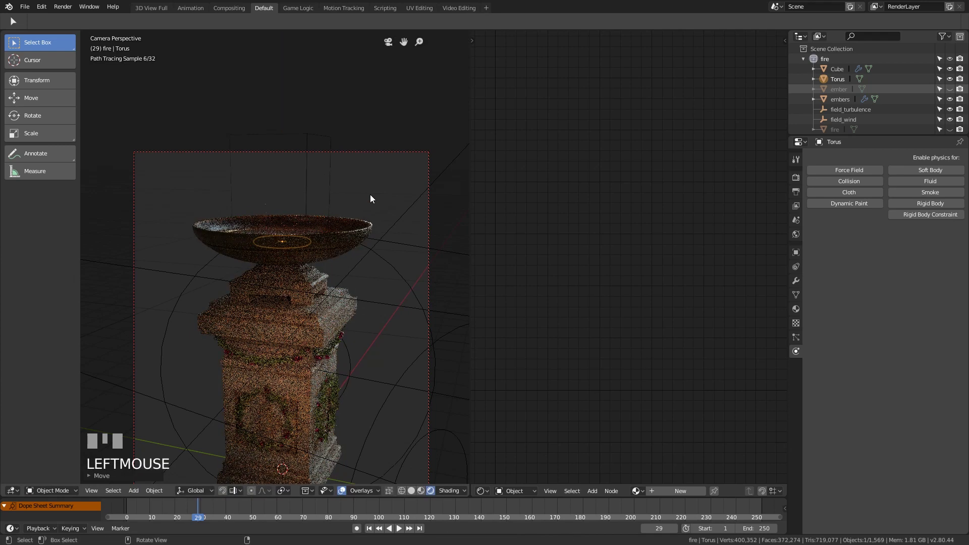
click(928, 199)
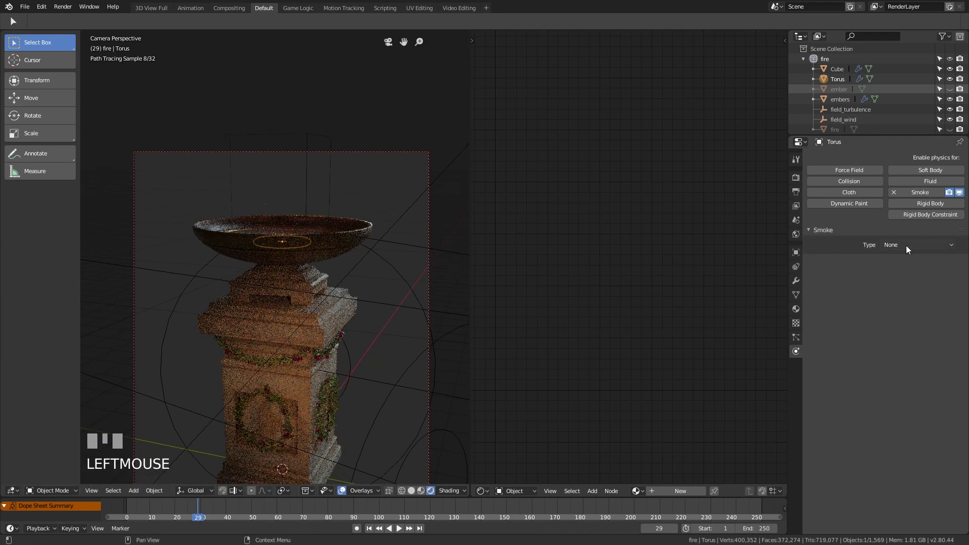
click(906, 249)
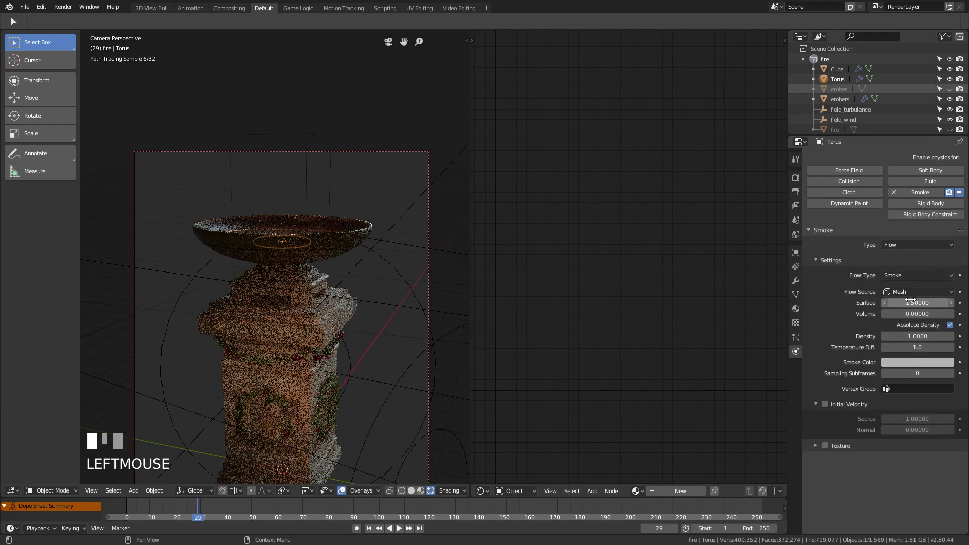
key(KP_Enter)
- Darken the torus's emitted smoke colour and play the animation to see it
click(925, 365)
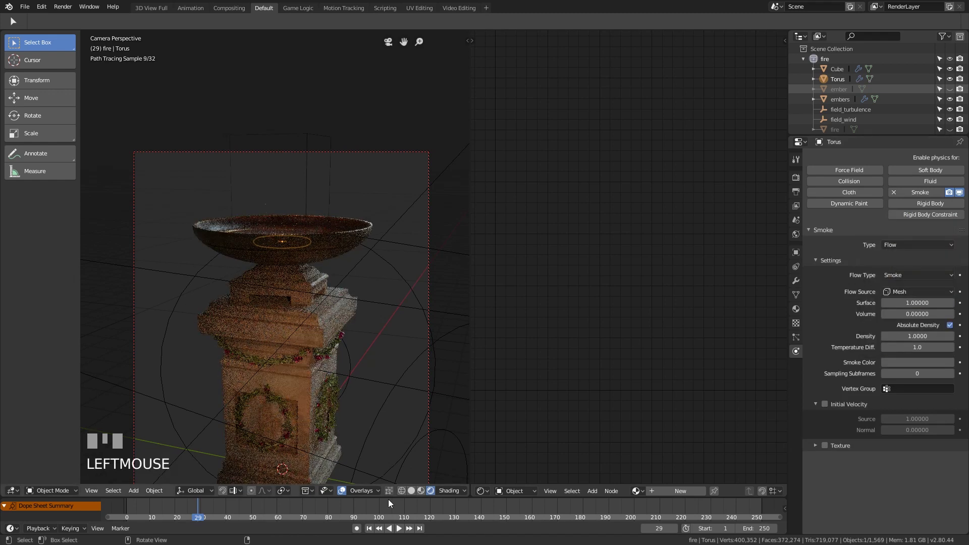
drag(371, 533, 402, 533)
click(400, 533)
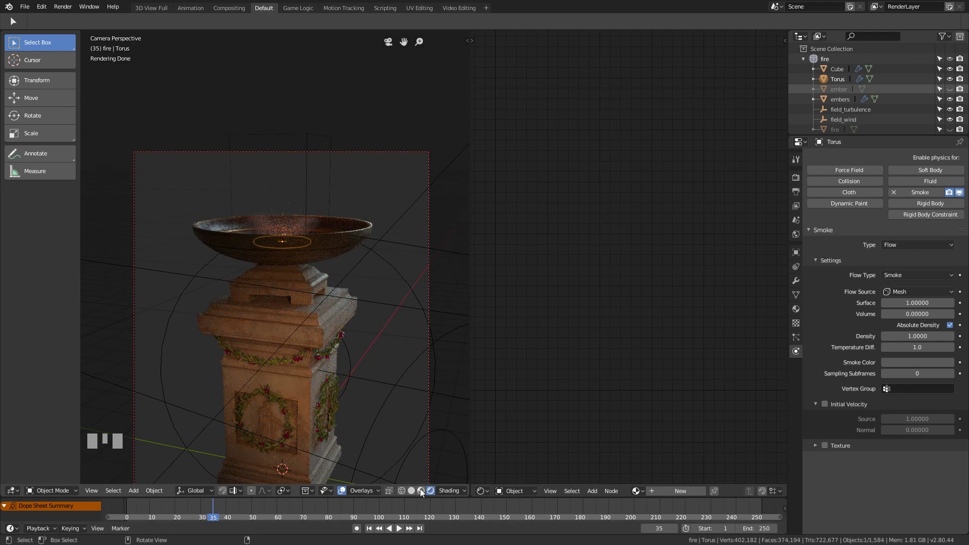
- Show only the fire collection in the Outliner and hide the torus emitter
scroll(up, 3)
click(803, 61)
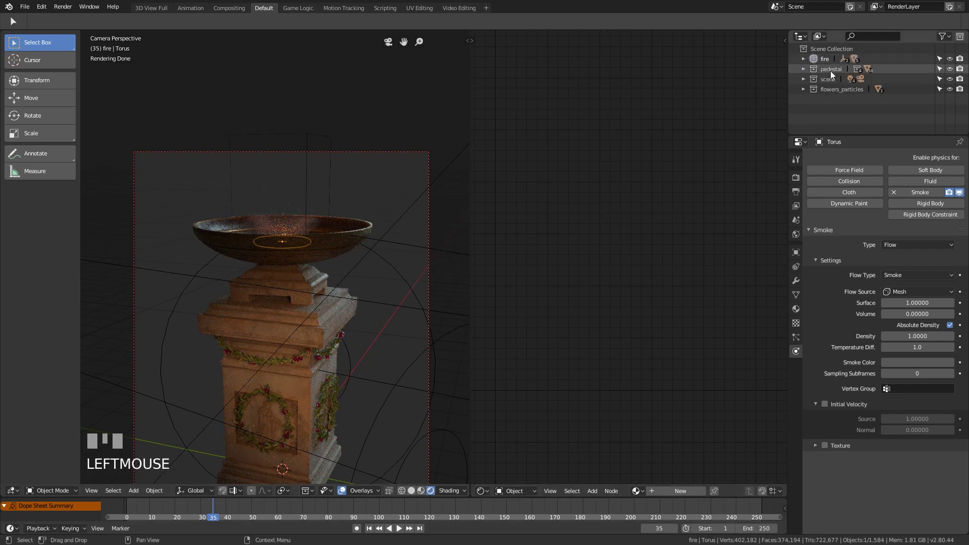
click(802, 62)
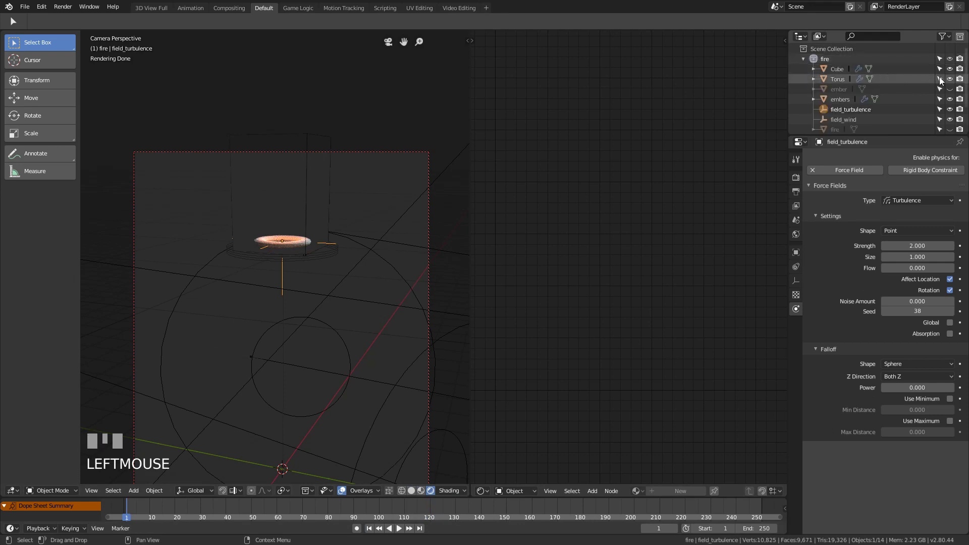
click(952, 84)
- Play the rising smoke, then darken the domain's Principled Volume colour to about 0.3
click(961, 84)
click(401, 534)
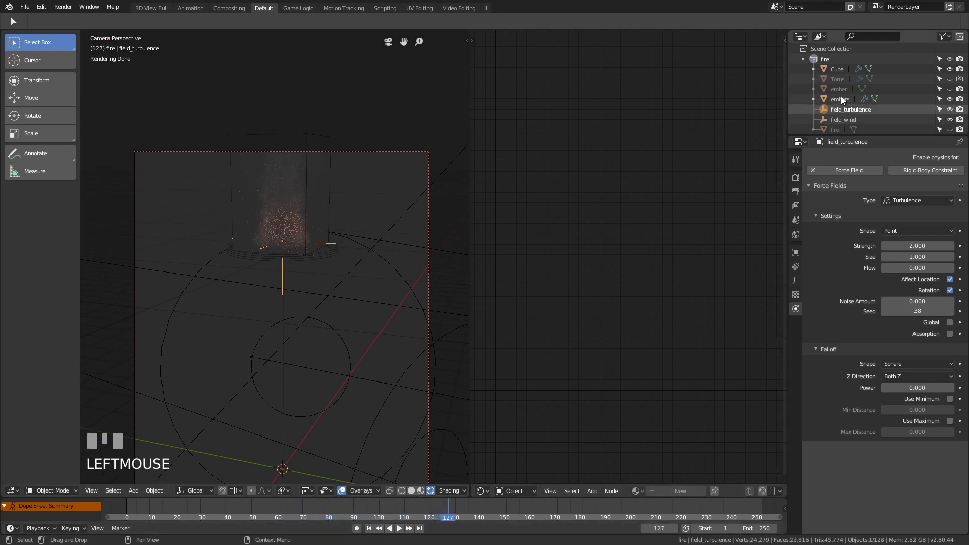
click(838, 73)
click(599, 269)
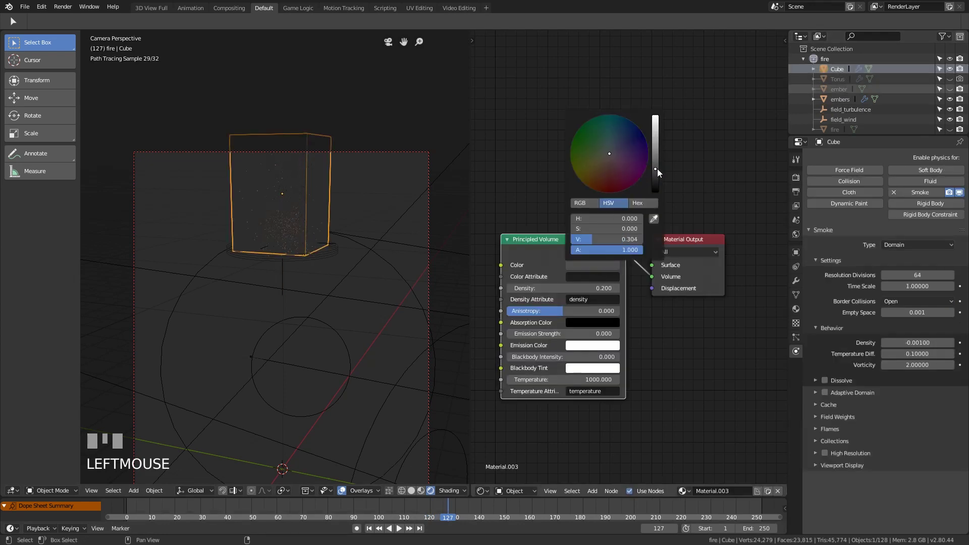